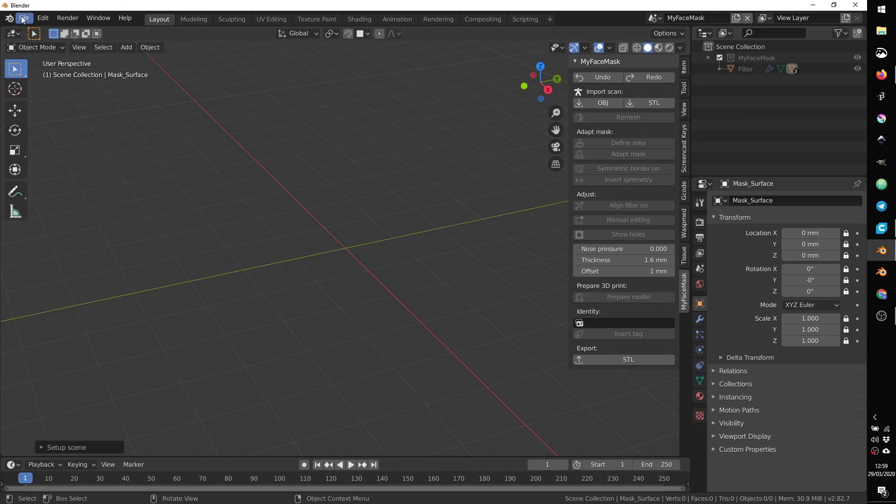
# Import the MY FACE MASK SOURCE face scan STL via the MyFaceMask sidebar and view it
pyautogui.click(26, 19)
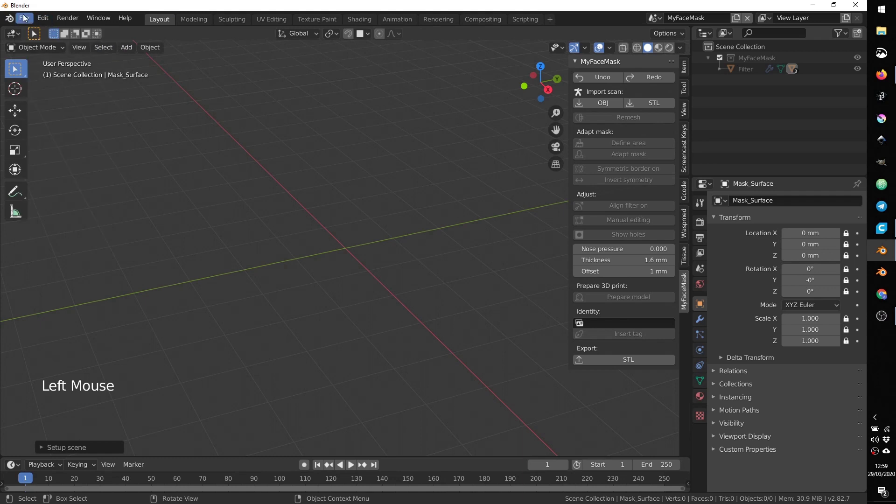
pyautogui.click(24, 18)
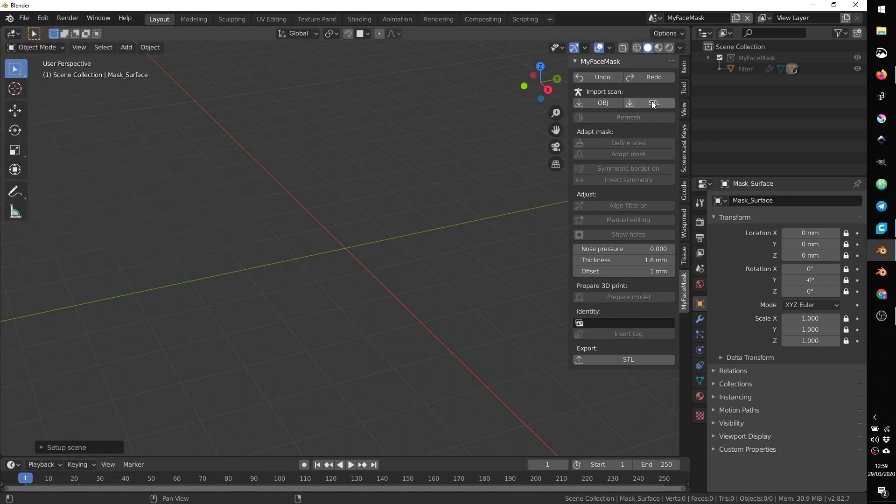
pyautogui.click(654, 103)
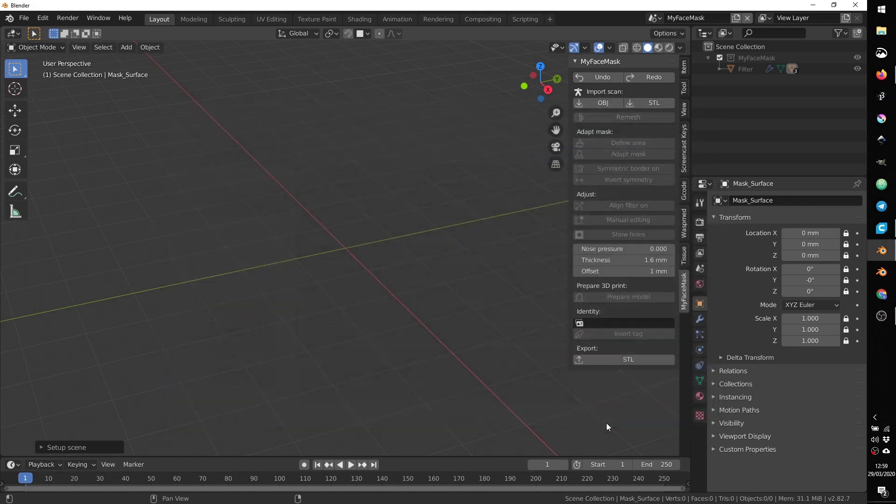
pyautogui.scroll(-3)
pyautogui.middleClick(340, 230)
pyautogui.middleClick(416, 188)
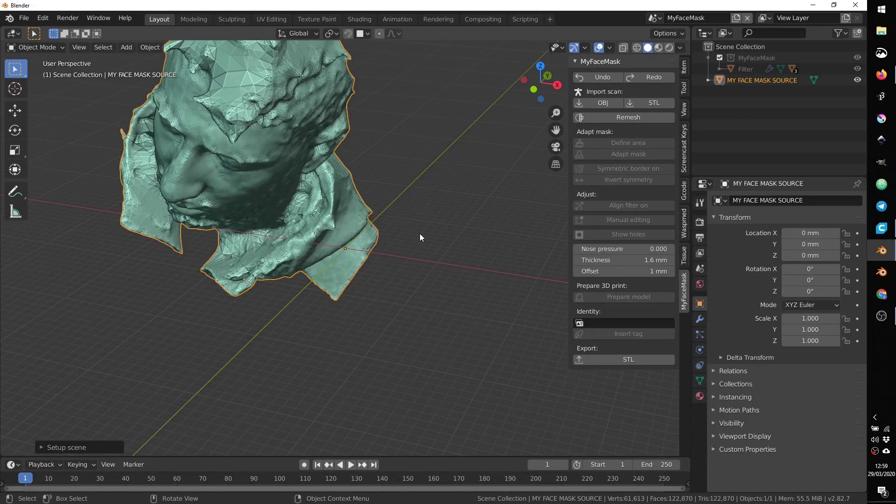
pyautogui.middleClick(423, 229)
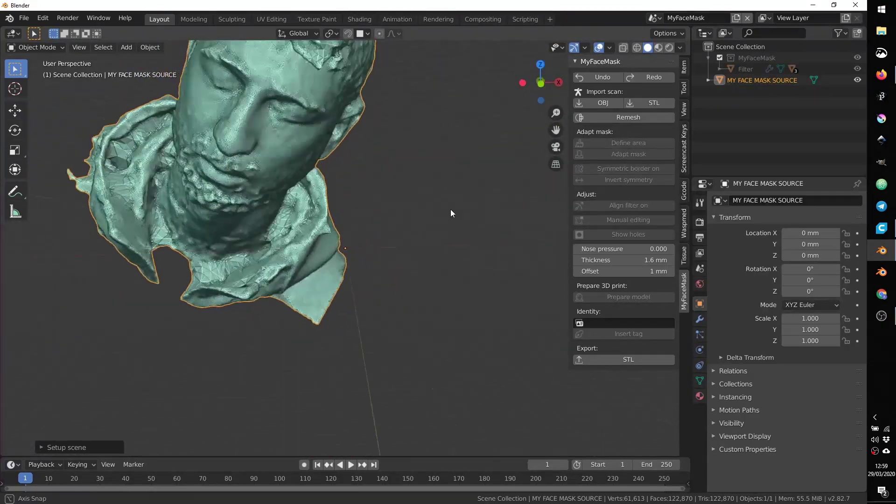
pyautogui.scroll(3)
pyautogui.scroll(-3)
pyautogui.scroll(3)
pyautogui.scroll(-3)
pyautogui.scroll(3)
pyautogui.scroll(-3)
pyautogui.scroll(3)
pyautogui.scroll(-3)
pyautogui.scroll(3)
pyautogui.scroll(-3)
pyautogui.scroll(3)
pyautogui.scroll(-3)
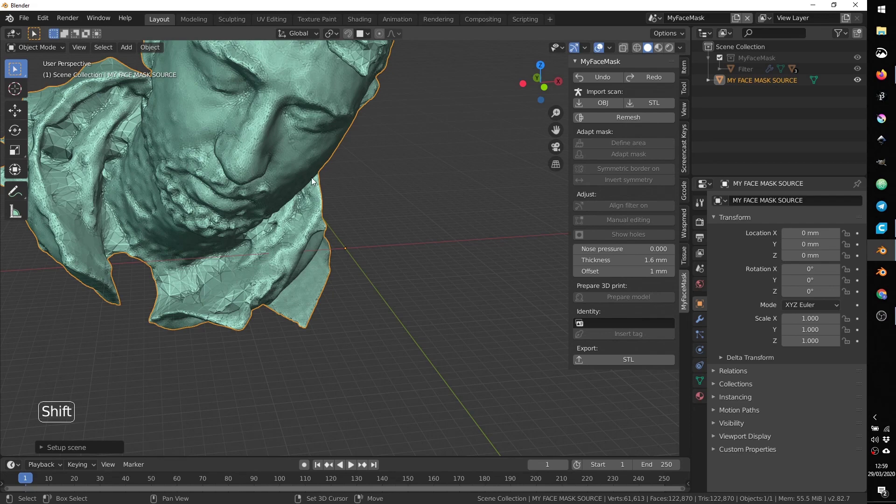
pyautogui.middleClick(242, 160)
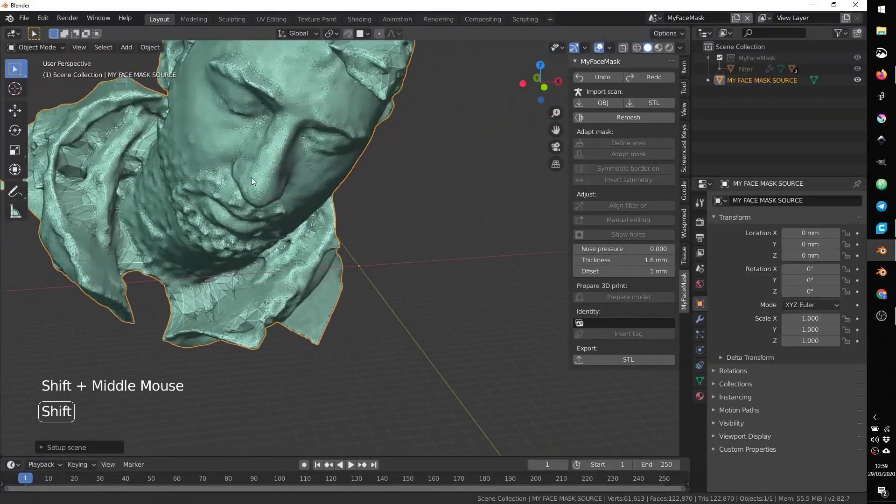
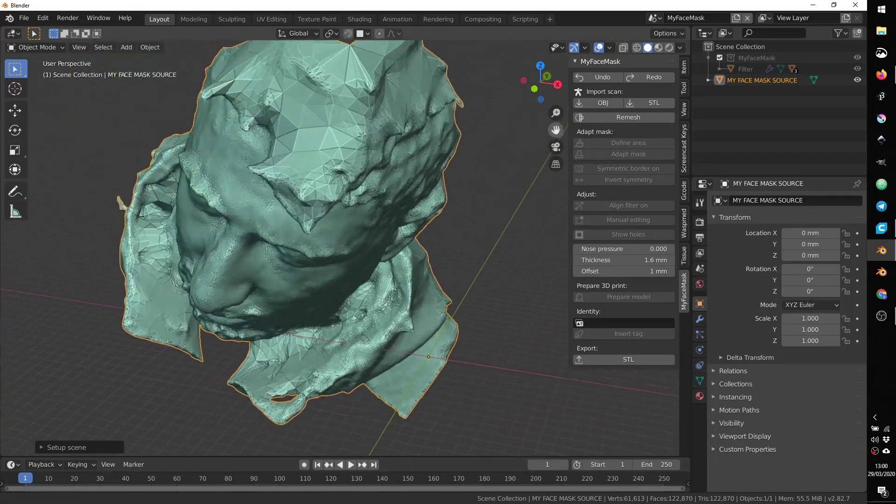
pyautogui.middleClick(323, 167)
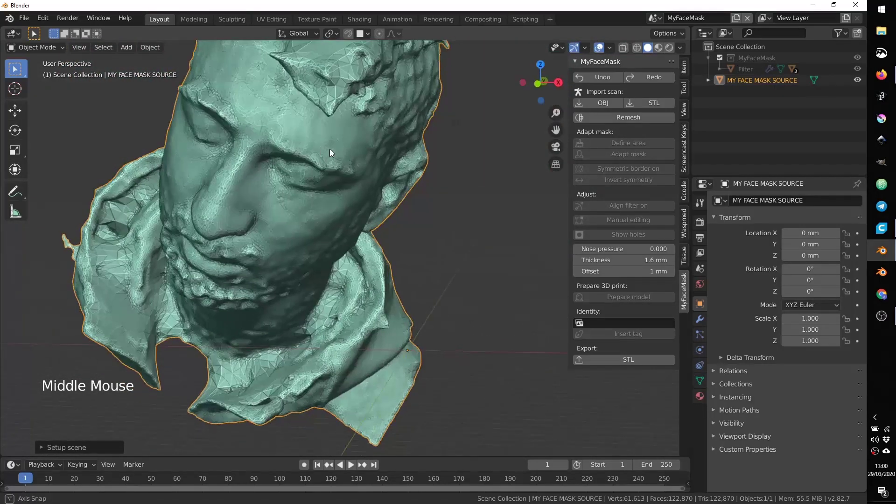
pyautogui.middleClick(466, 179)
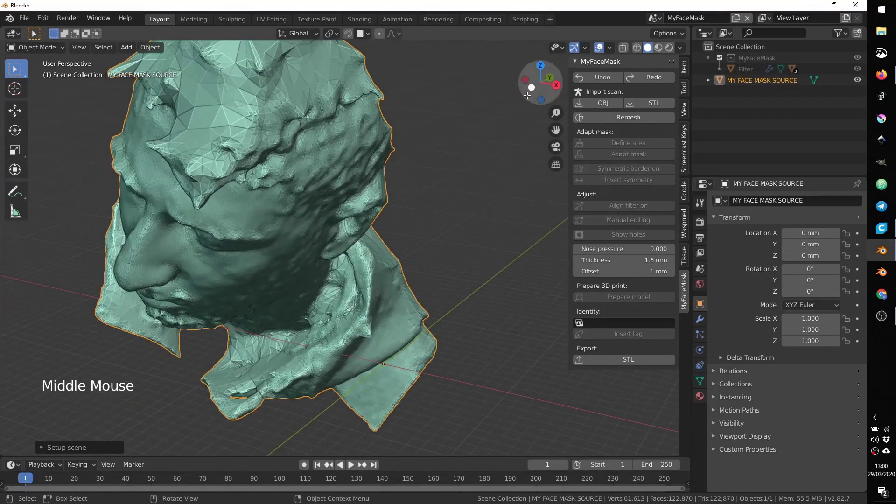
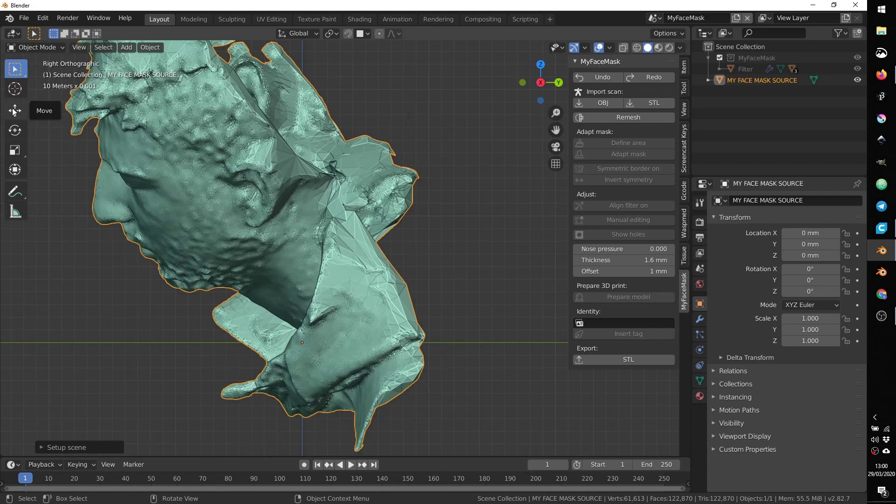
# Shift the face scan with the Move tool and tilt it about -20.6° around X
pyautogui.click(17, 115)
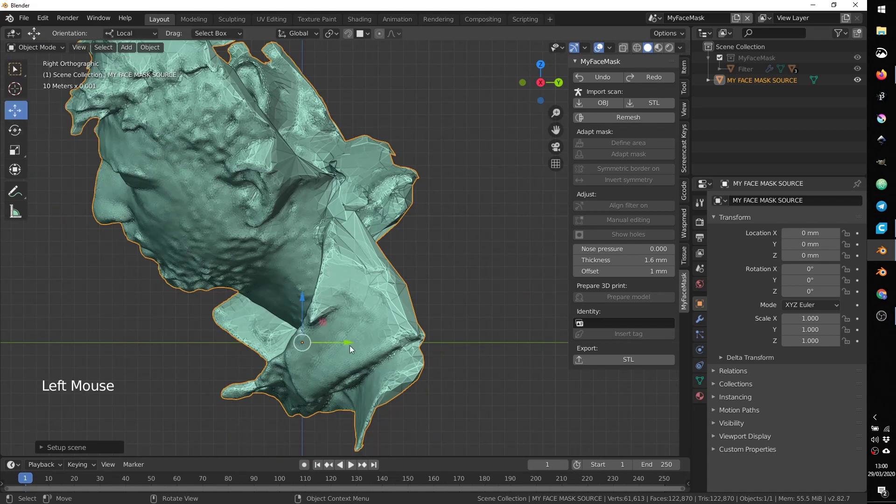
pyautogui.click(351, 340)
pyautogui.click(347, 299)
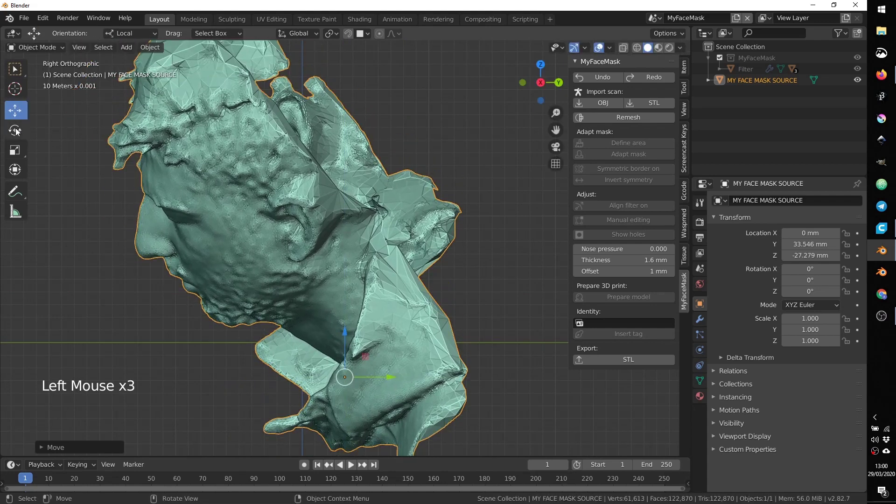
pyautogui.click(19, 130)
pyautogui.click(381, 340)
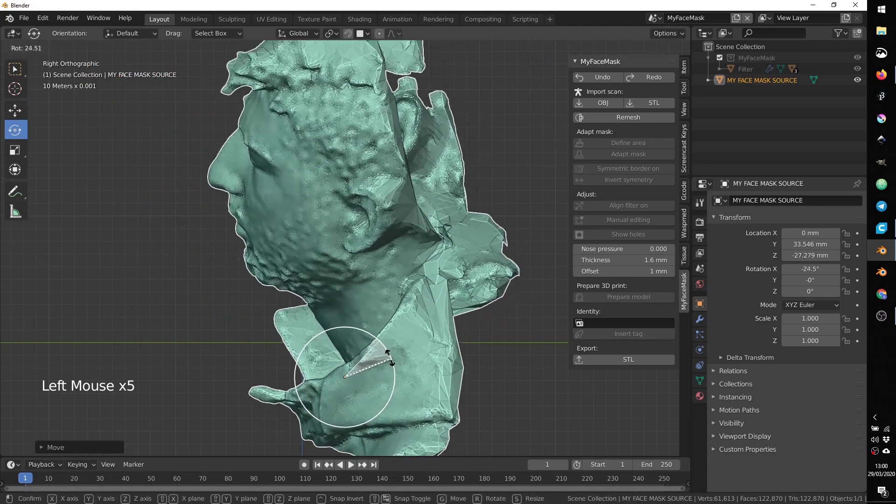
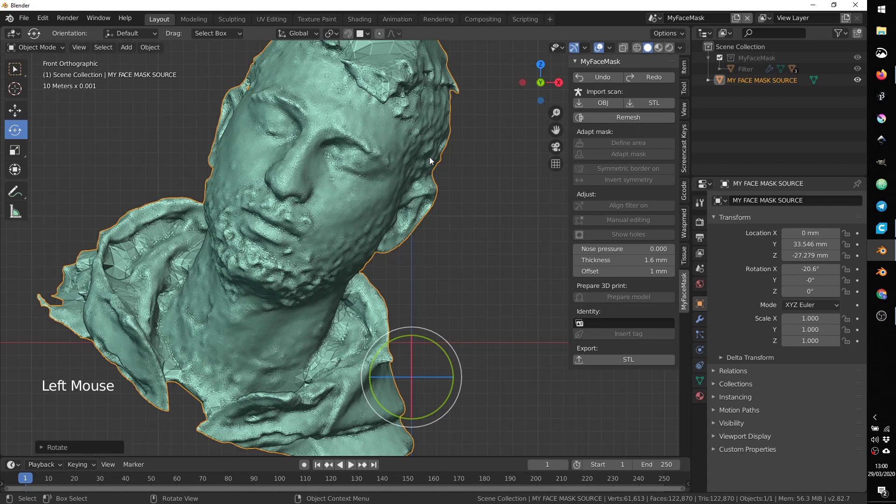
# From the front view, grab the scan to a trial position and cancel, leaving Y and Z at 0°
pyautogui.click(19, 69)
pyautogui.scroll(-3)
pyautogui.scroll(3)
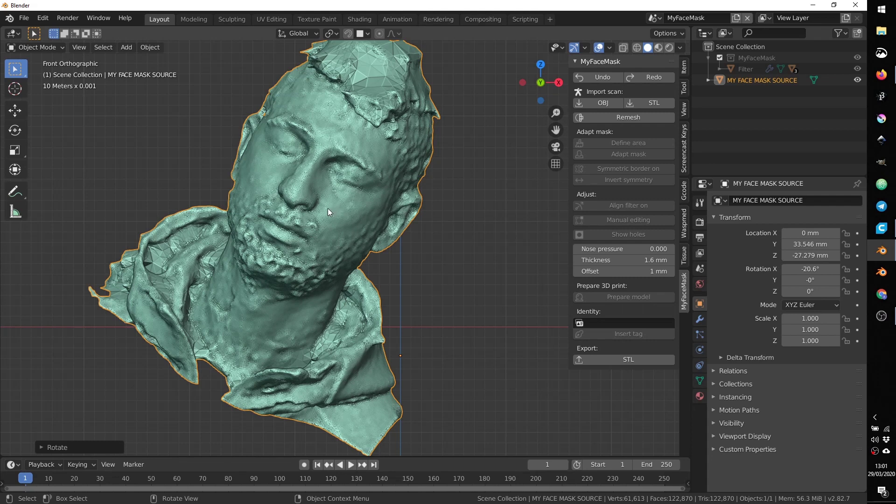
pyautogui.press('g')
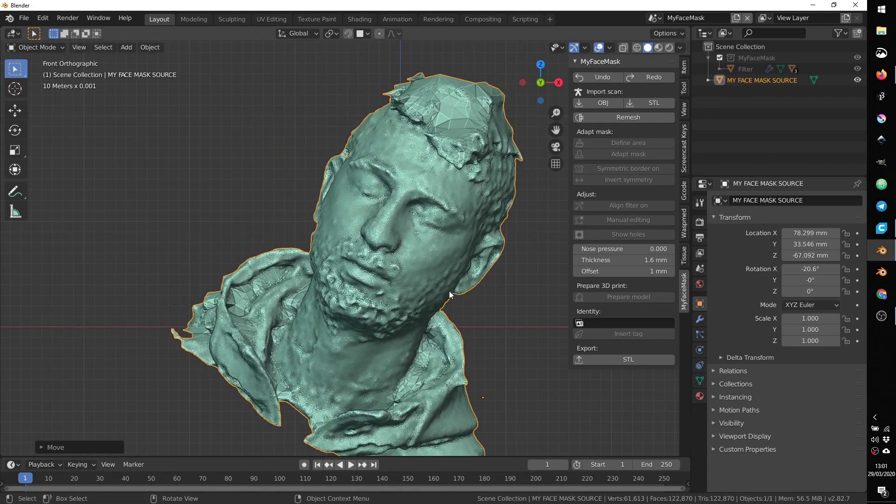
pyautogui.press('r')
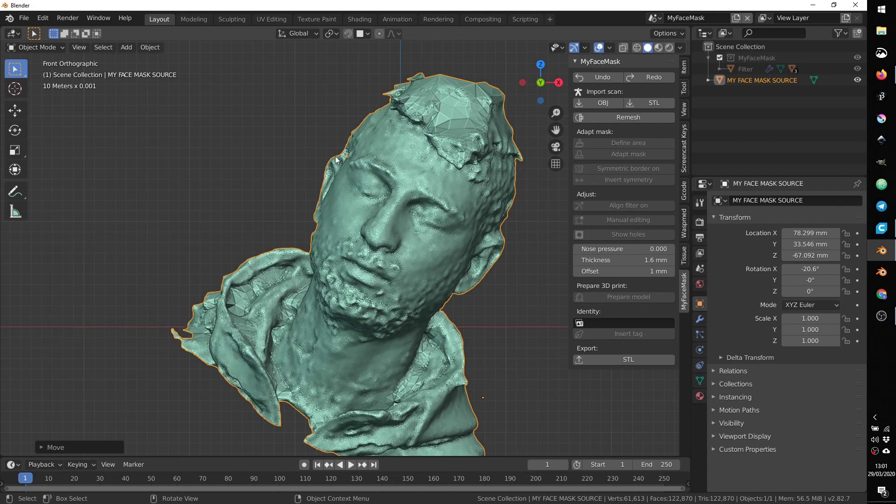
# Rotate the scan to -24.9° Y, 9.71° Z and move it down to about -5.48 mm Z, facing front
pyautogui.click(392, 180)
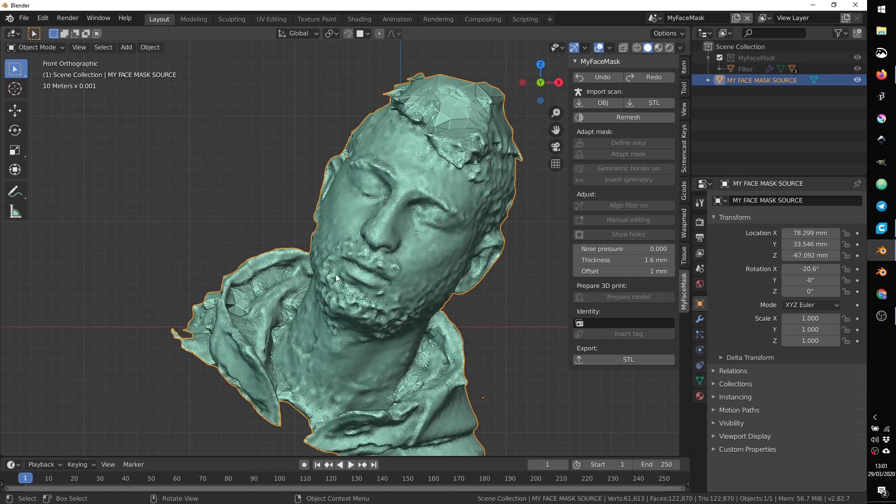
pyautogui.rightClick(256, 148)
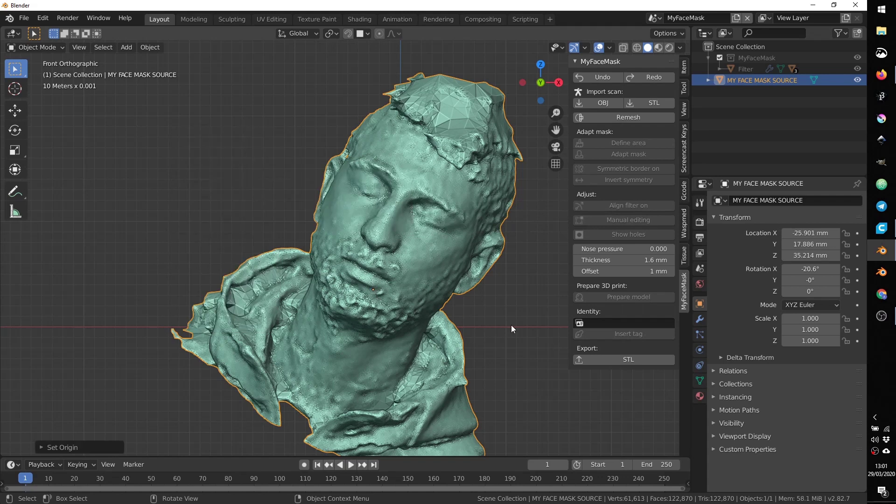
pyautogui.press('r')
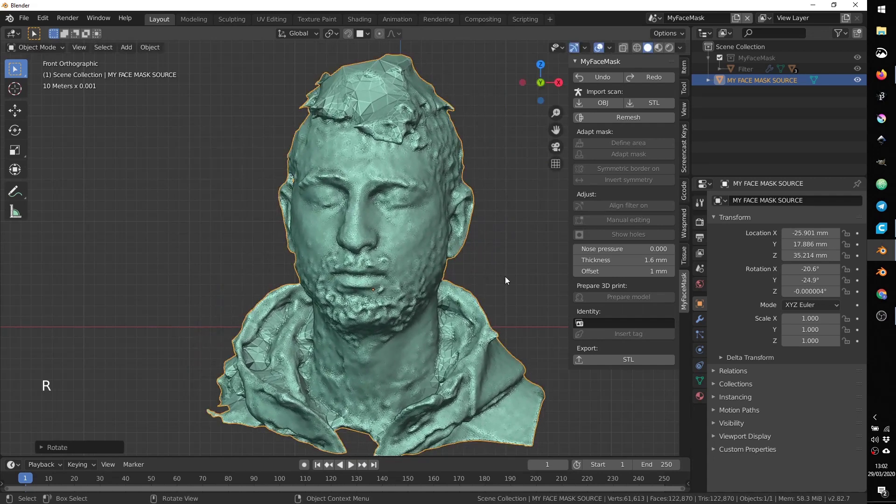
pyautogui.press('g')
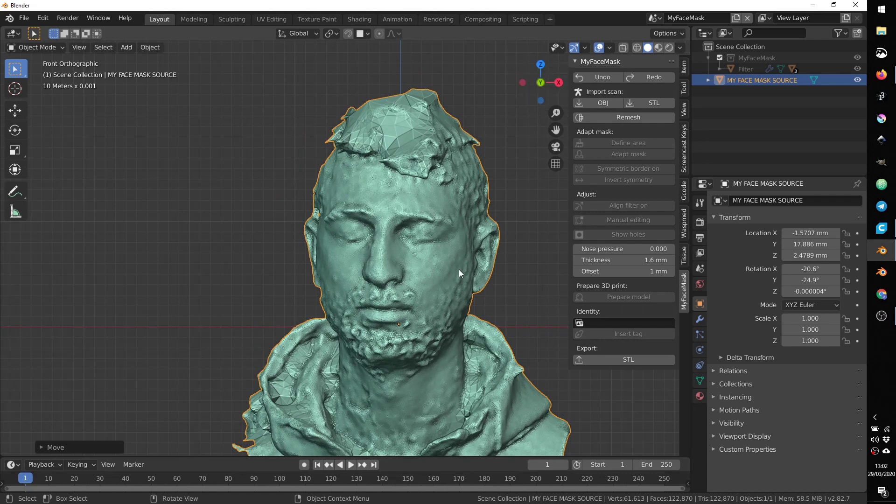
pyautogui.press('r')
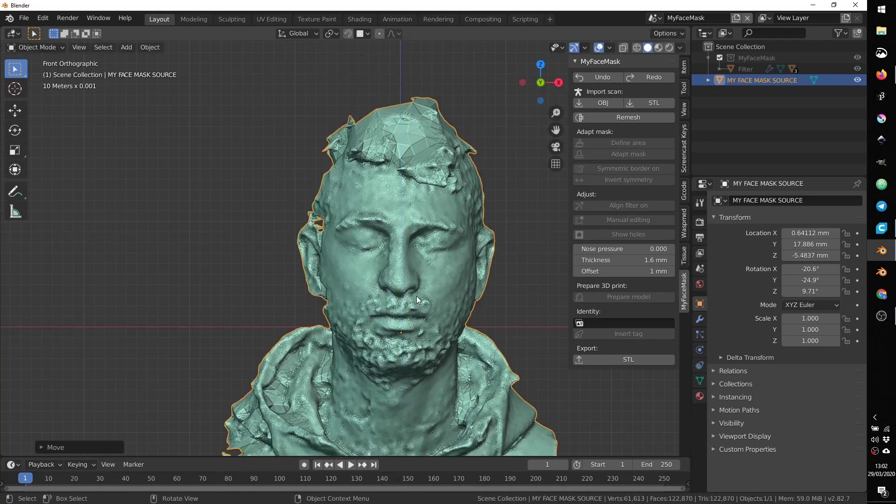
pyautogui.middleClick(447, 275)
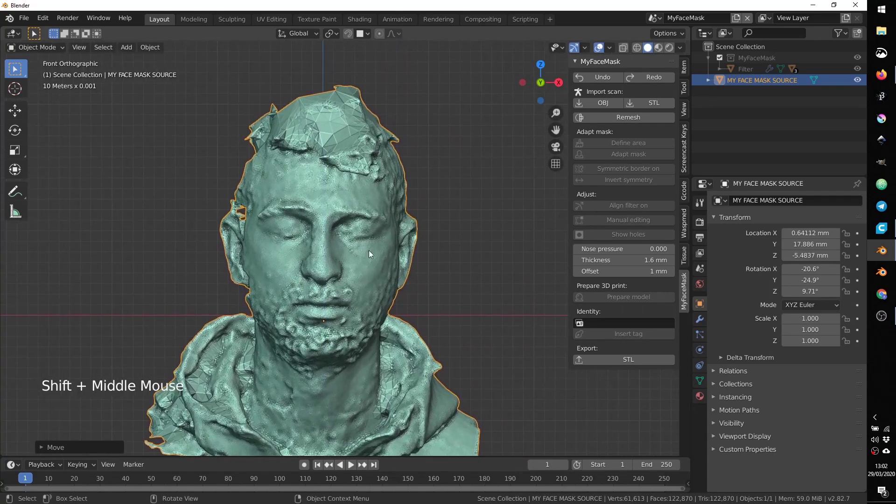
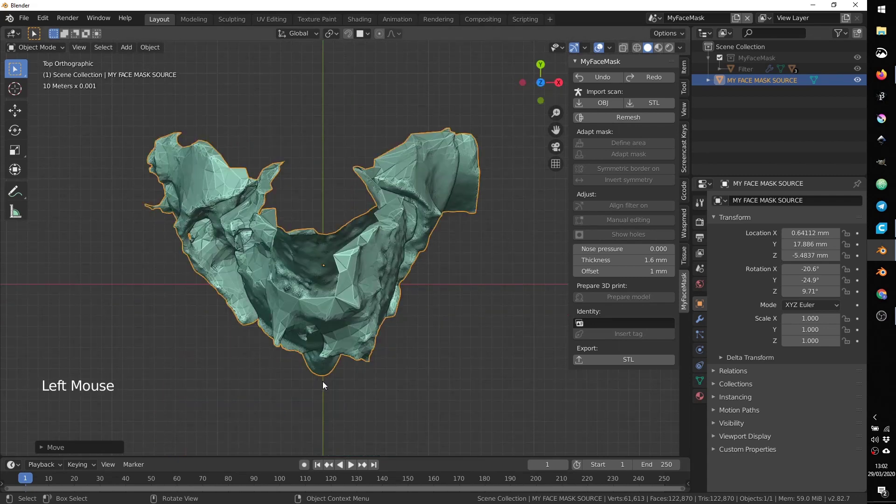
# Nudge the face scan slightly sideways and check it straight from the front
pyautogui.press('g')
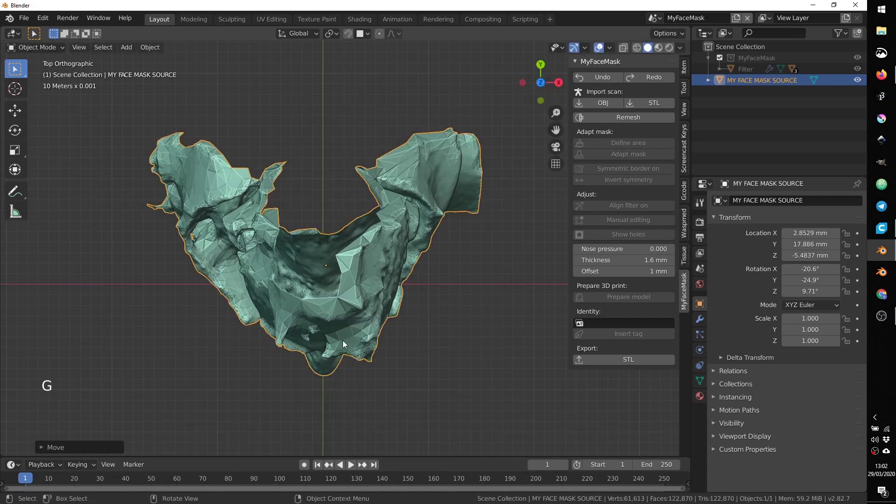
pyautogui.middleClick(359, 335)
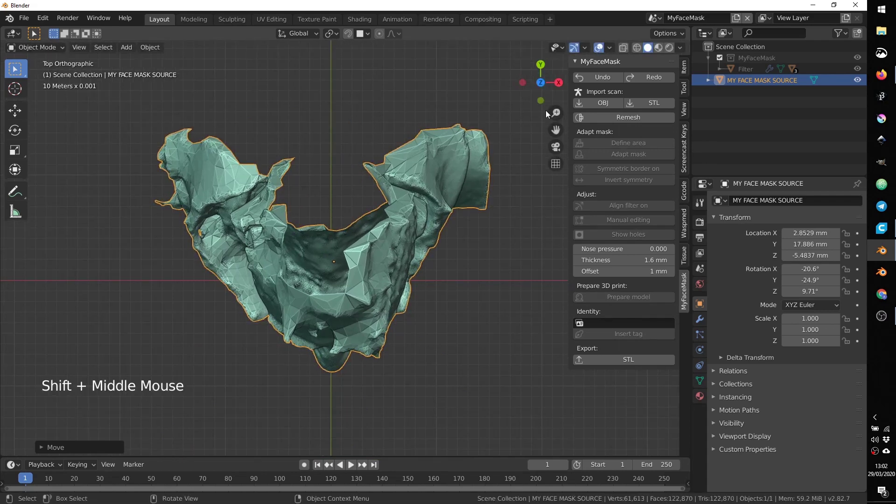
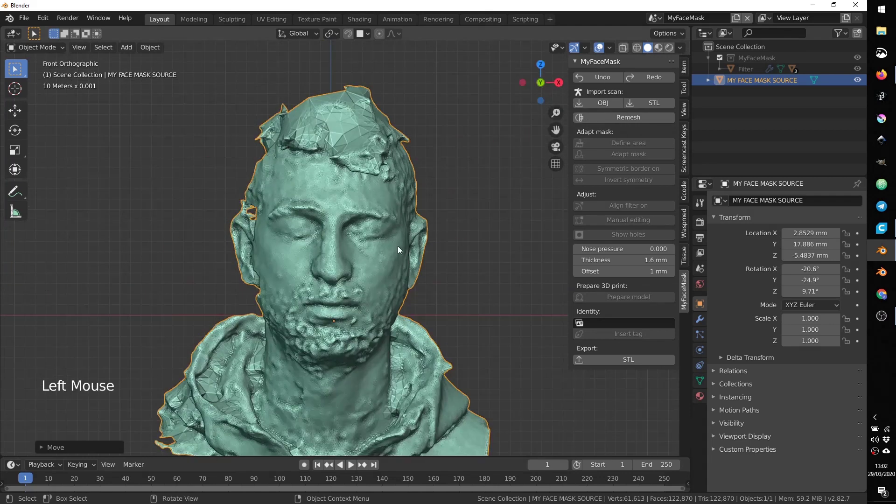
pyautogui.scroll(3)
pyautogui.middleClick(357, 284)
pyautogui.scroll(-3)
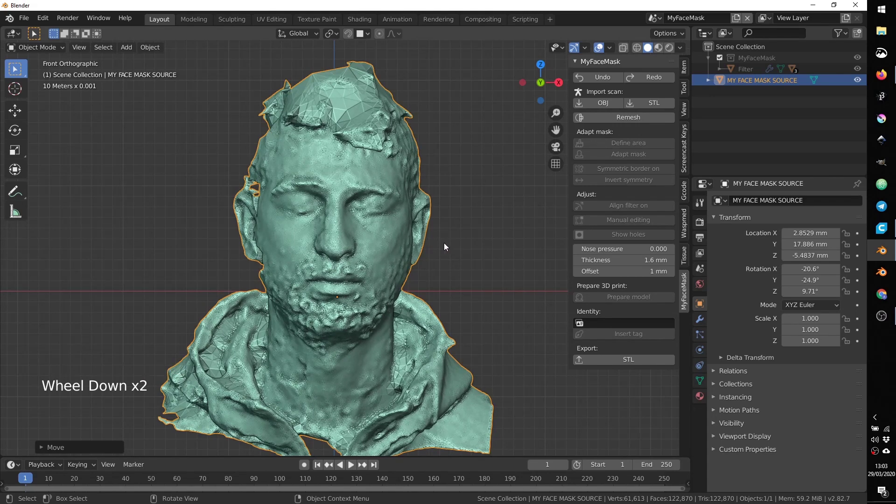
# Tilt the scan a little to -20.8° X, -26.1° Y, 9.8° Z and inspect both sides
pyautogui.press('r')
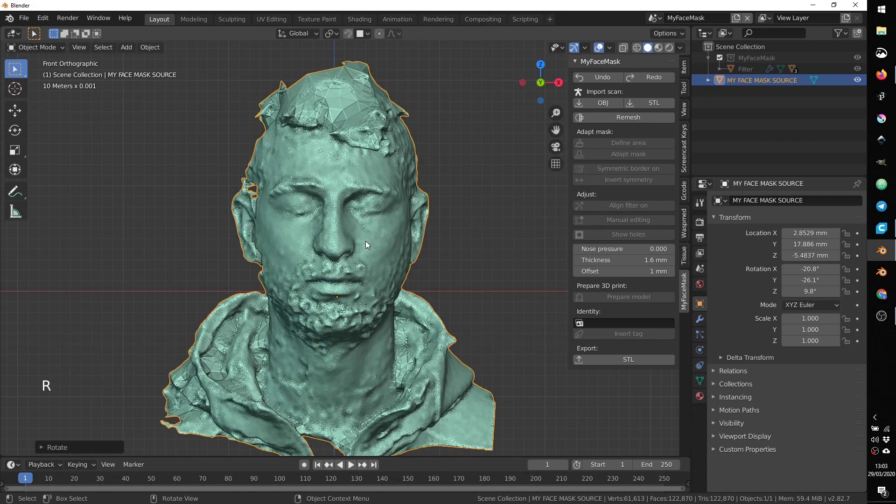
pyautogui.scroll(3)
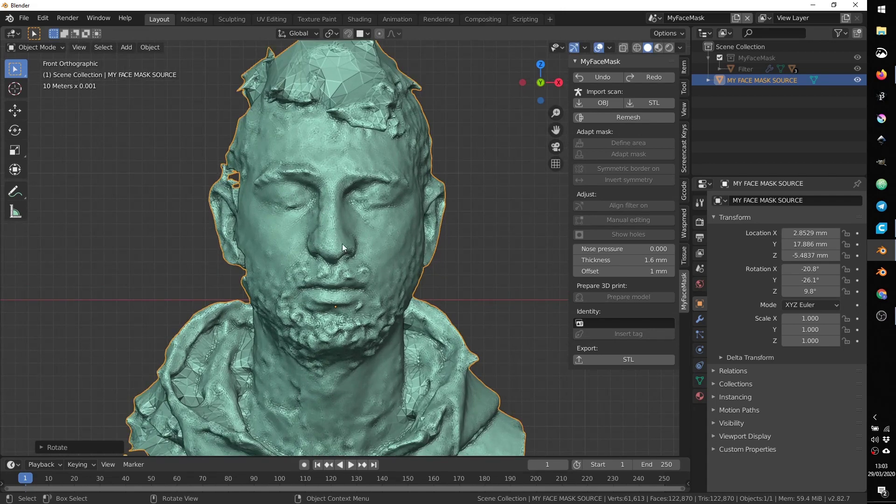
pyautogui.middleClick(324, 240)
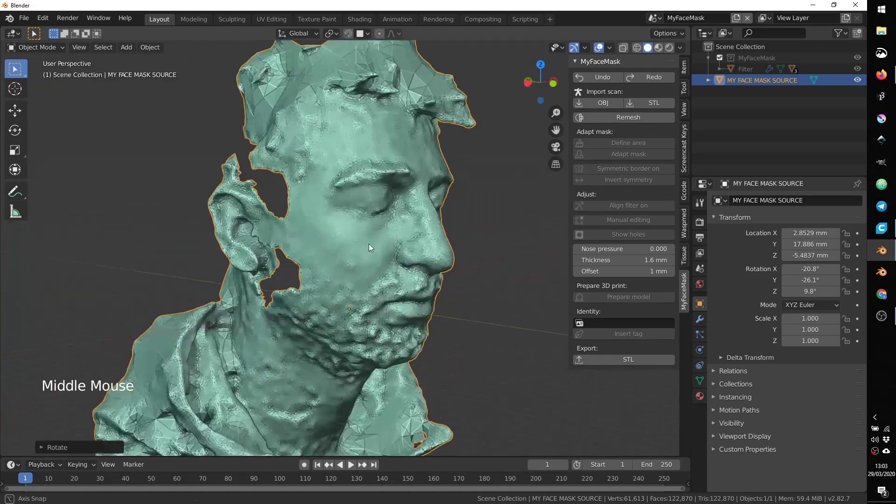
pyautogui.scroll(-3)
pyautogui.middleClick(406, 235)
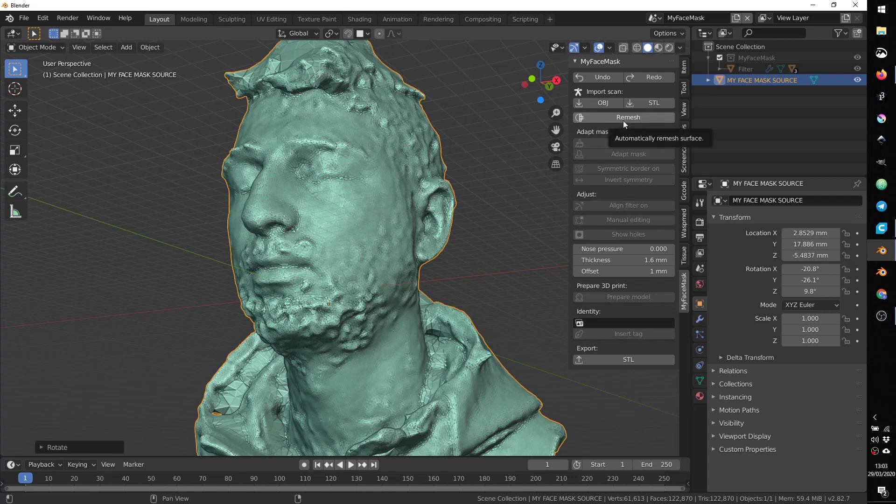
# Remesh the raw scan into a clean Face model with zeroed location and rotation
pyautogui.click(625, 120)
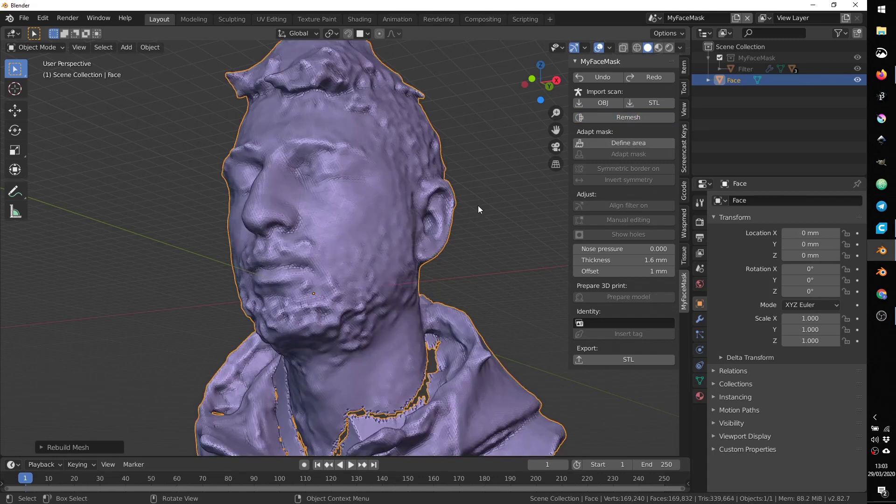
pyautogui.middleClick(341, 166)
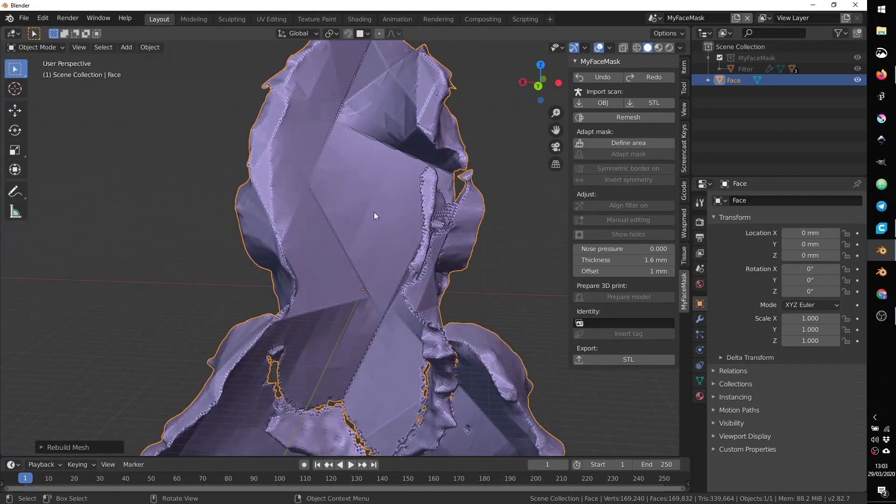
pyautogui.middleClick(439, 213)
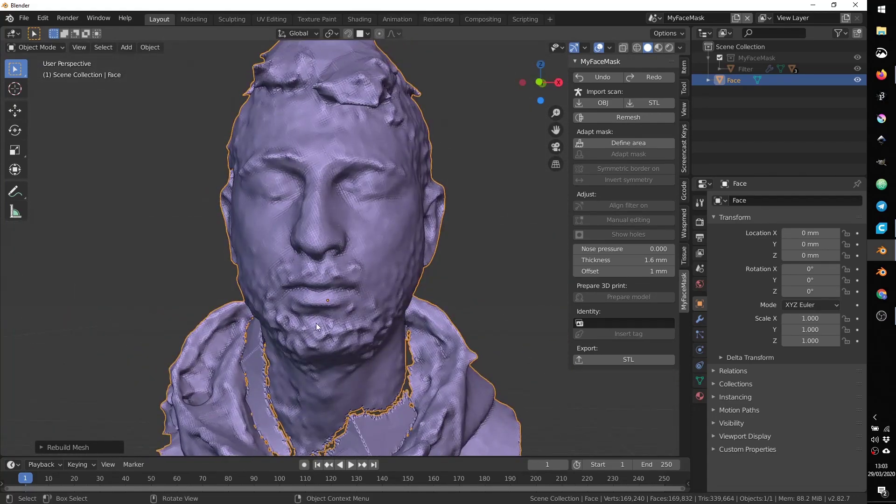
pyautogui.scroll(3)
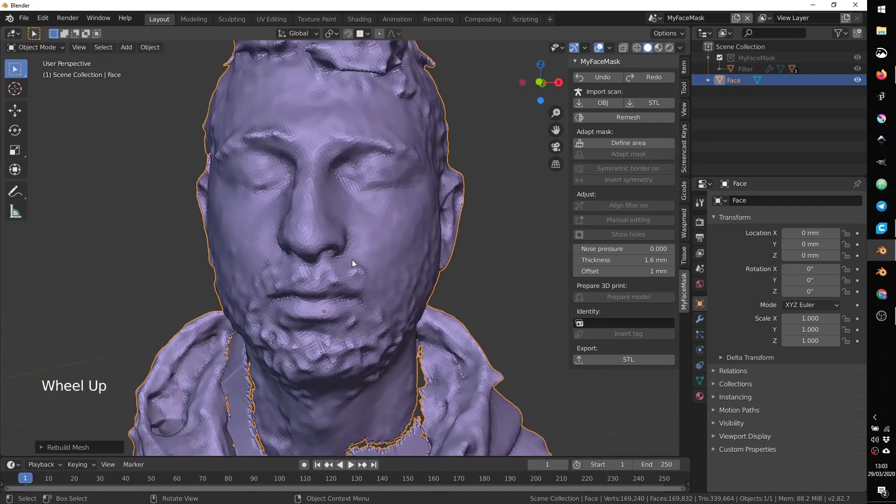
pyautogui.middleClick(358, 252)
pyautogui.middleClick(360, 239)
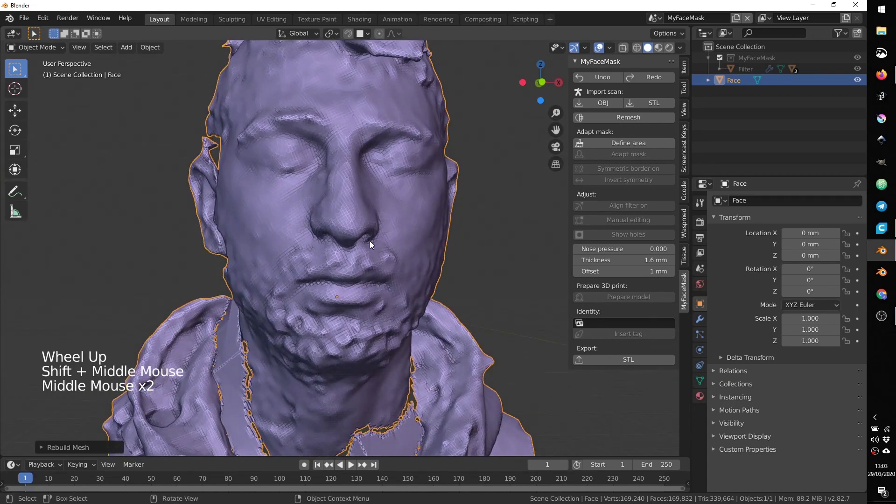
# Orbit around the Face model to inspect the cheeks, profile and ear side
pyautogui.middleClick(386, 246)
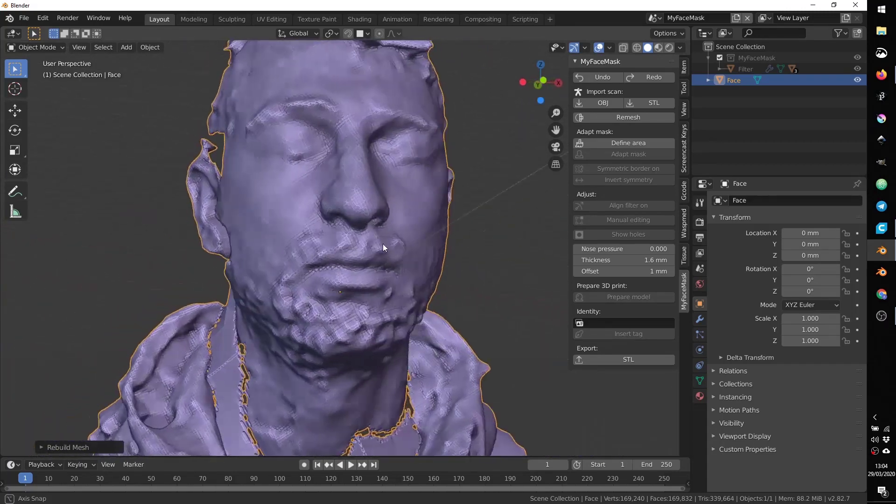
pyautogui.middleClick(368, 269)
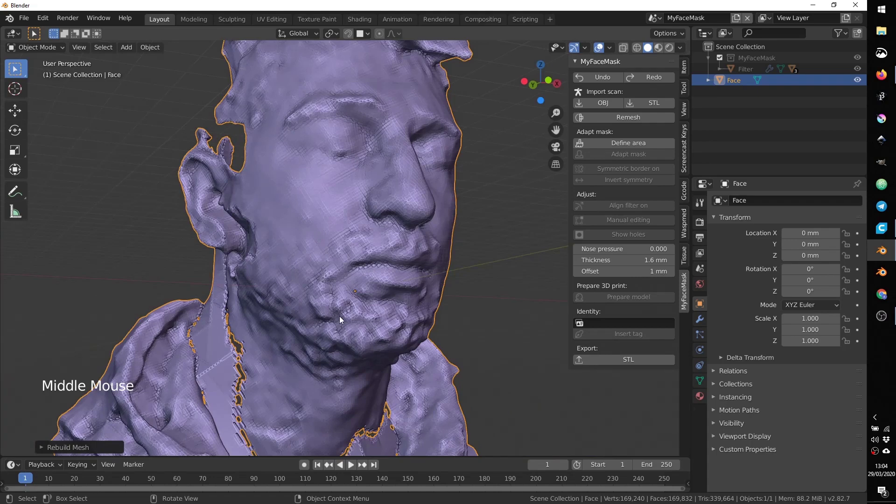
pyautogui.middleClick(359, 348)
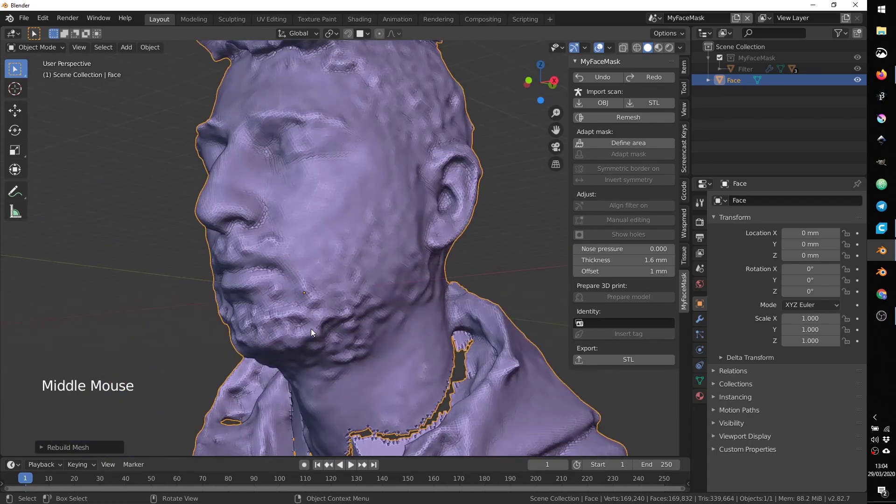
pyautogui.middleClick(319, 323)
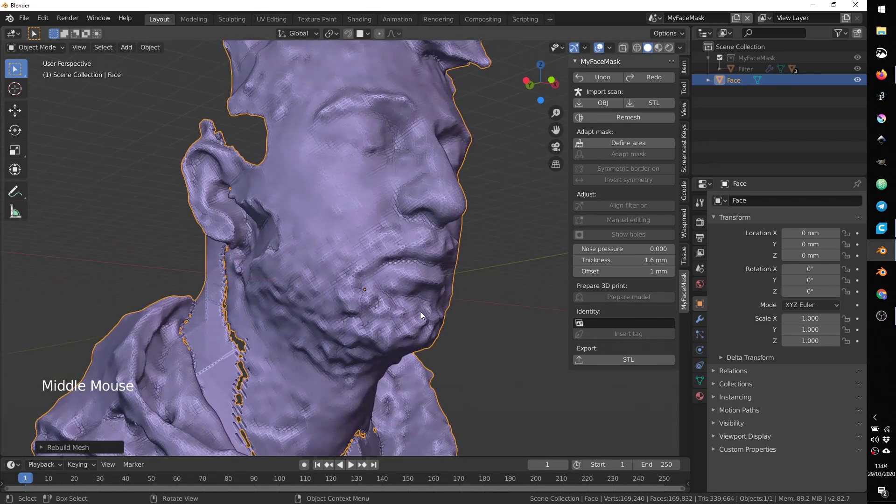
pyautogui.scroll(3)
pyautogui.middleClick(416, 309)
pyautogui.middleClick(372, 315)
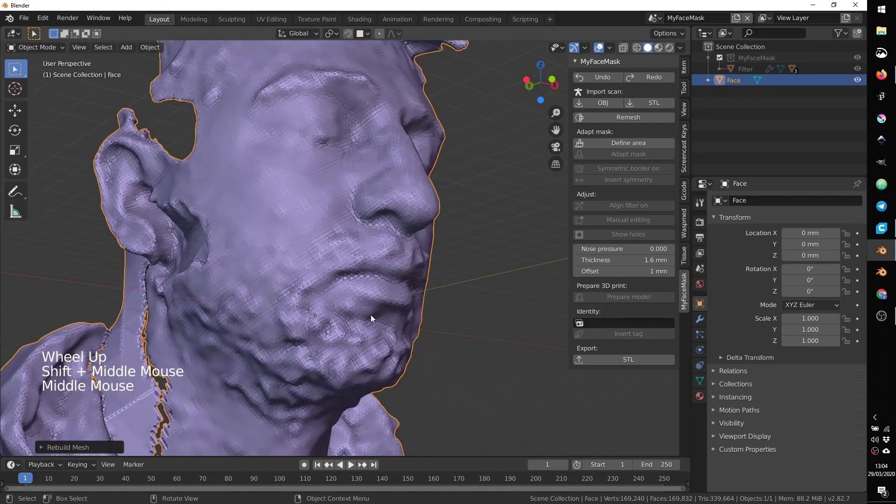
# Enter Sculpt Mode on the Face model with the Smooth brush at 0.7 strength
pyautogui.click(60, 49)
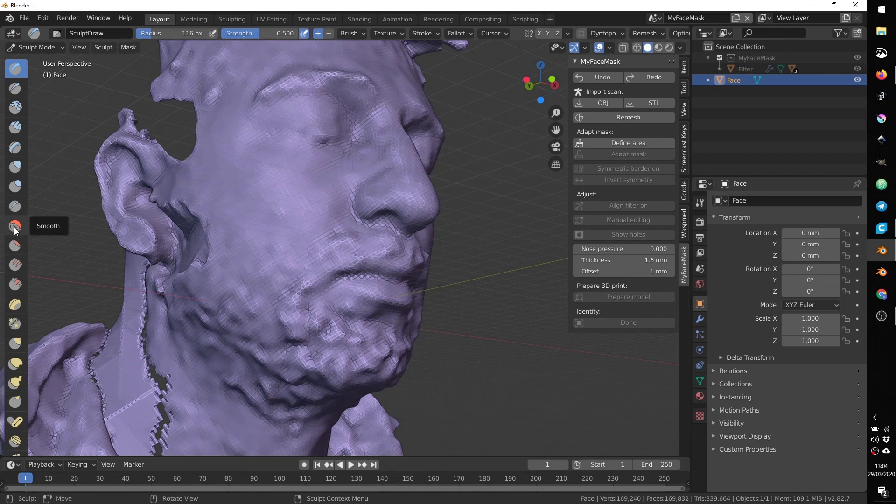
pyautogui.click(18, 225)
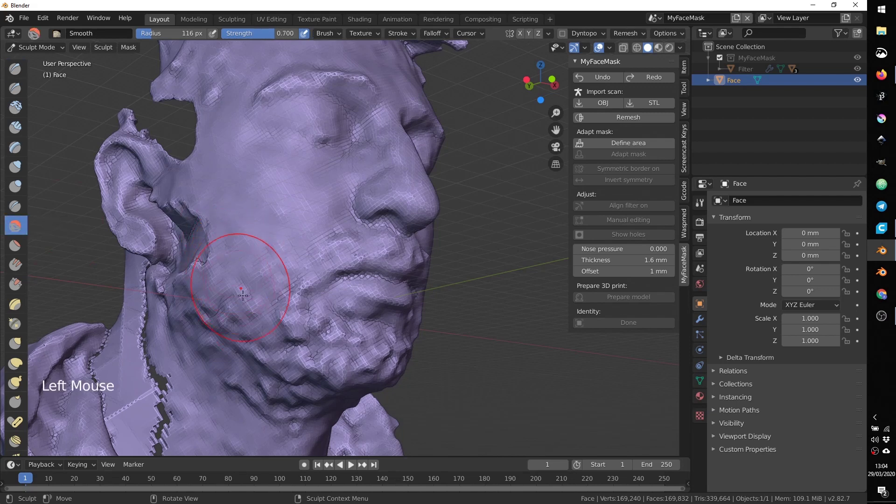
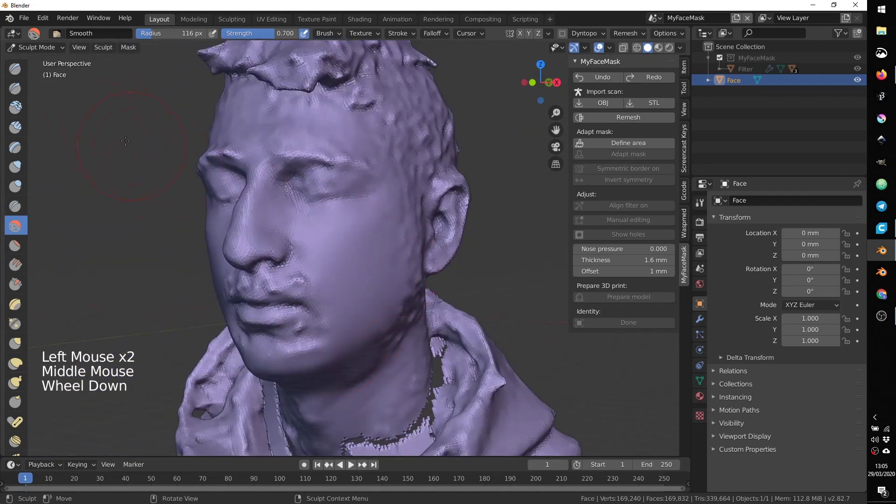
# Switch to Weight Paint facing the face and activate the mask area Draw brush
pyautogui.click(34, 47)
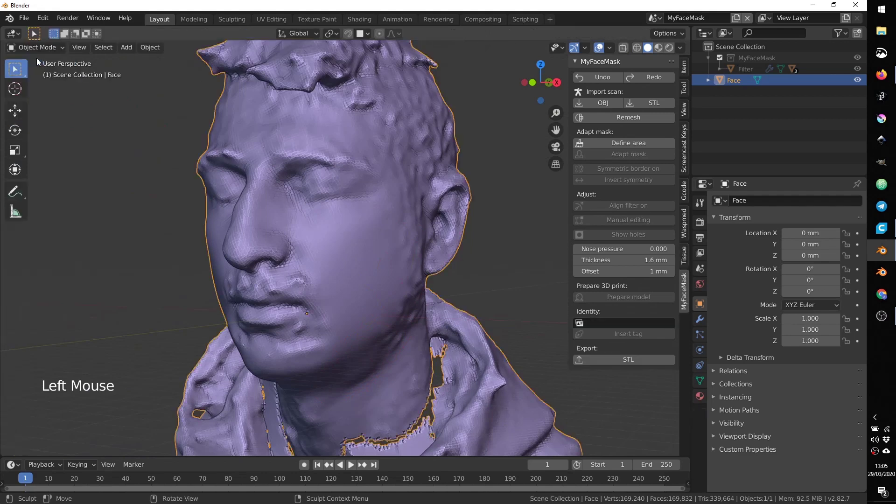
pyautogui.middleClick(271, 230)
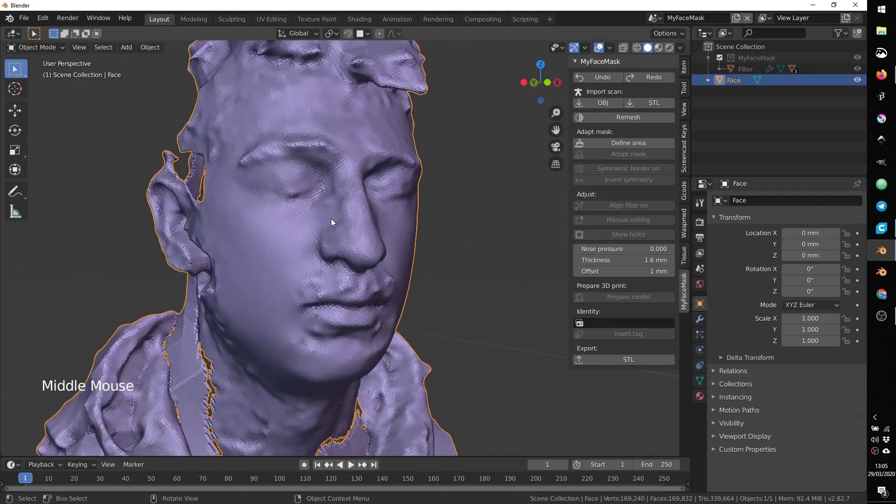
pyautogui.middleClick(391, 257)
pyautogui.middleClick(397, 257)
pyautogui.middleClick(394, 257)
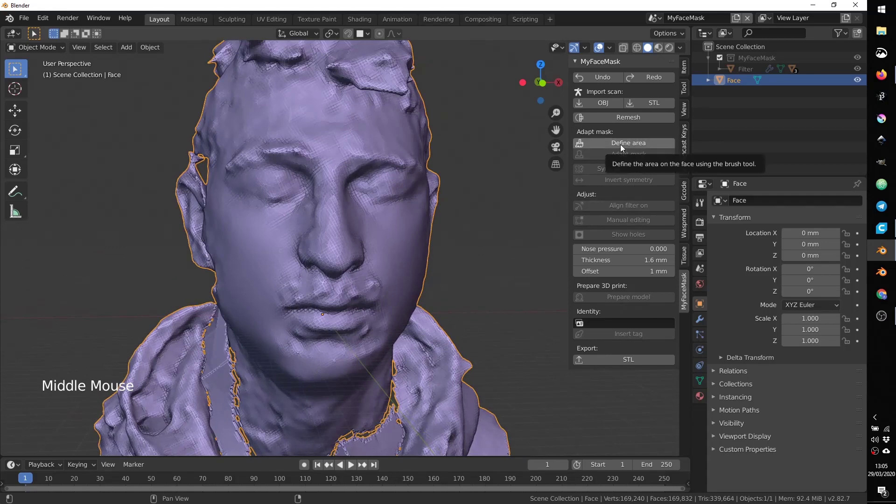
pyautogui.click(623, 145)
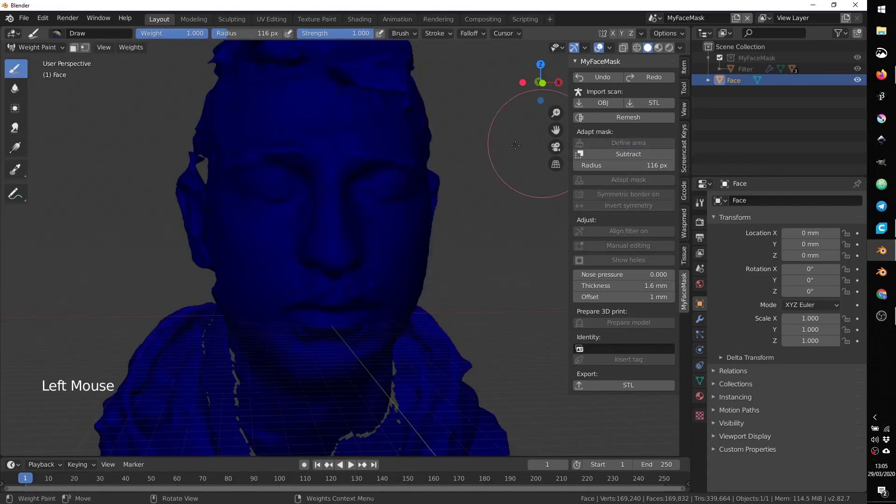
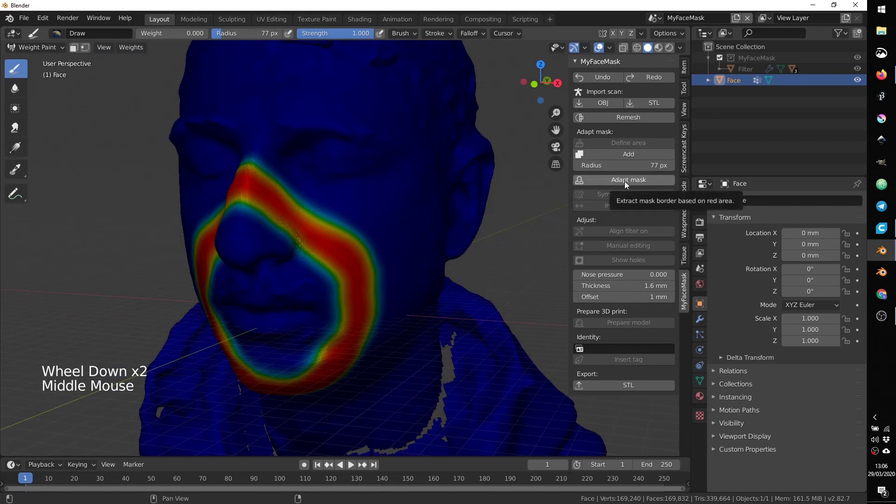
# Adapt the mask to generate the pink shell with hexagonal filter ring and inspect it
pyautogui.click(627, 183)
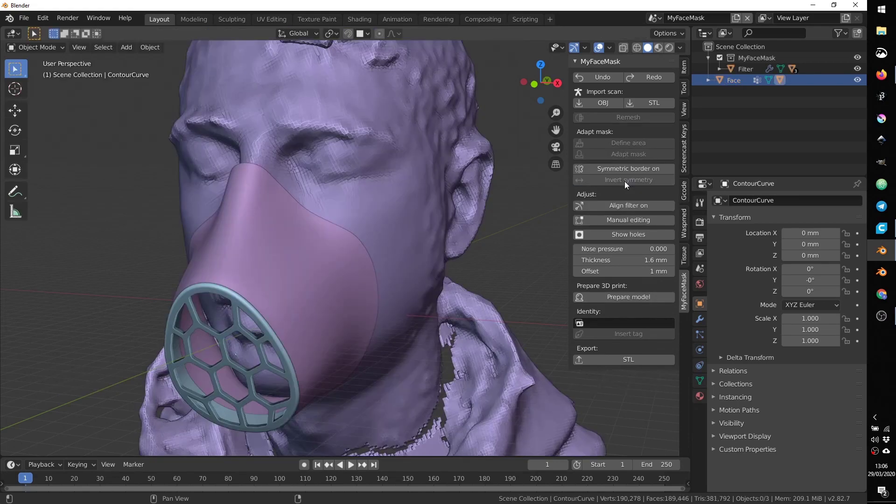
pyautogui.middleClick(233, 288)
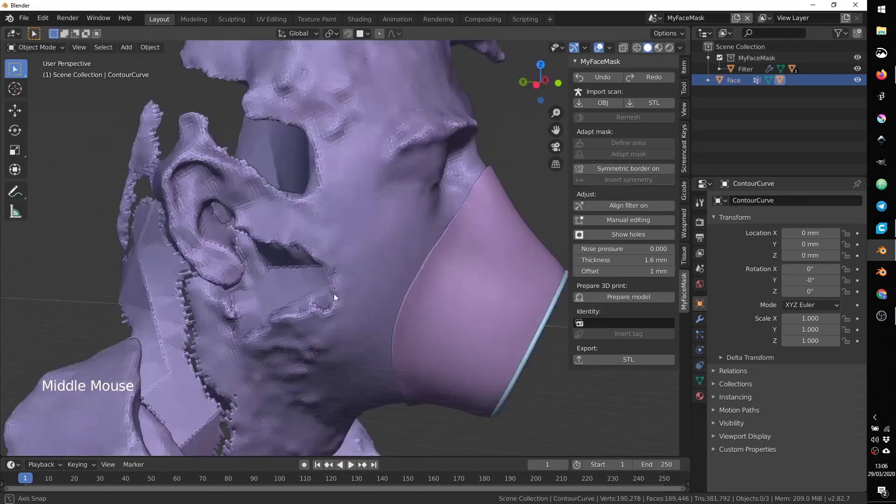
pyautogui.middleClick(230, 184)
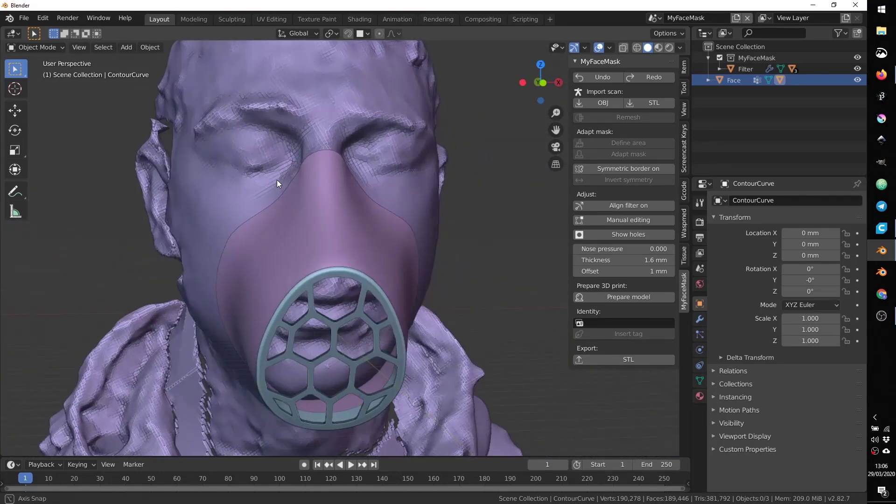
pyautogui.scroll(-3)
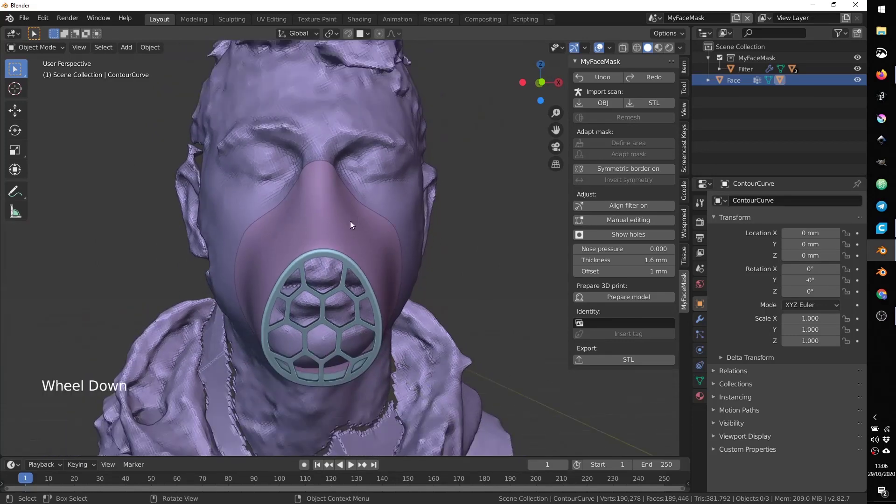
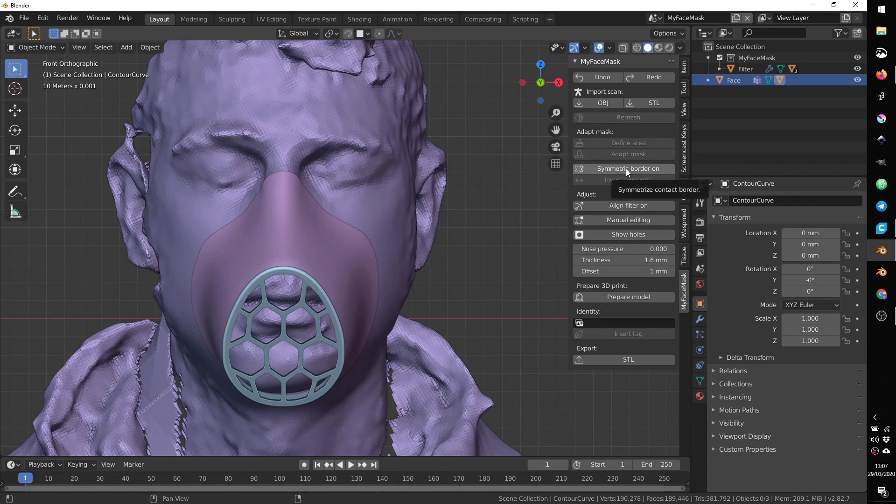
# Turn symmetric border on, then test-move the Face object and return it to 0 mm
pyautogui.click(629, 170)
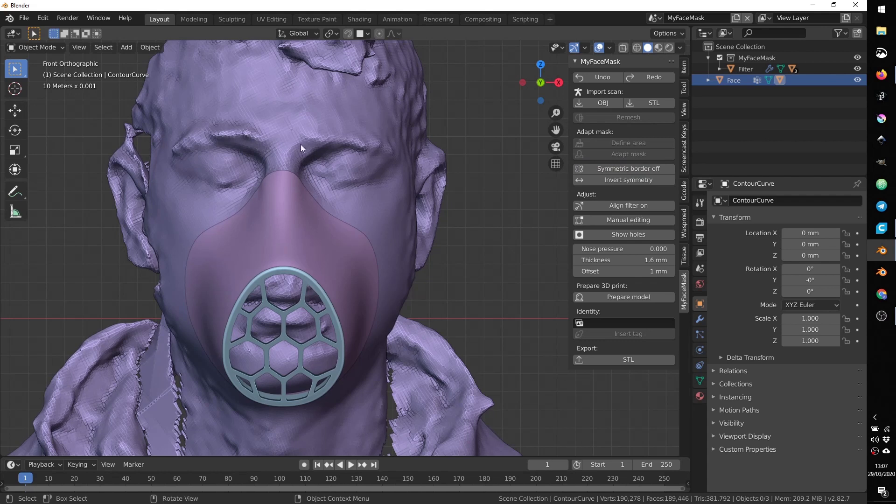
pyautogui.click(300, 145)
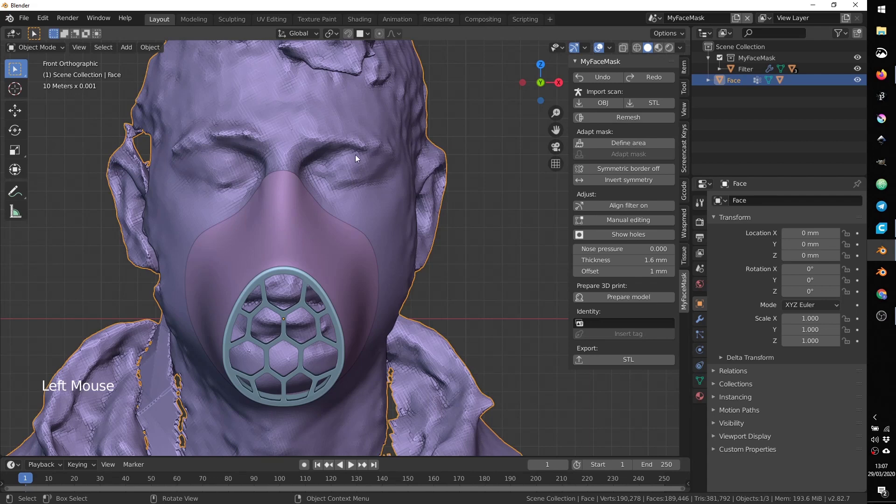
pyautogui.press('g')
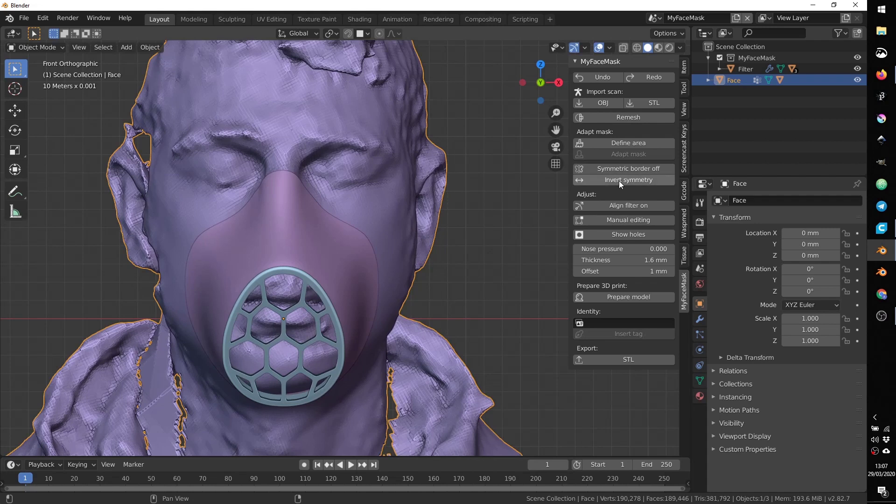
# Turn Align filter on in the MyFaceMask panel to re-angle the filter on the mask front
pyautogui.click(621, 182)
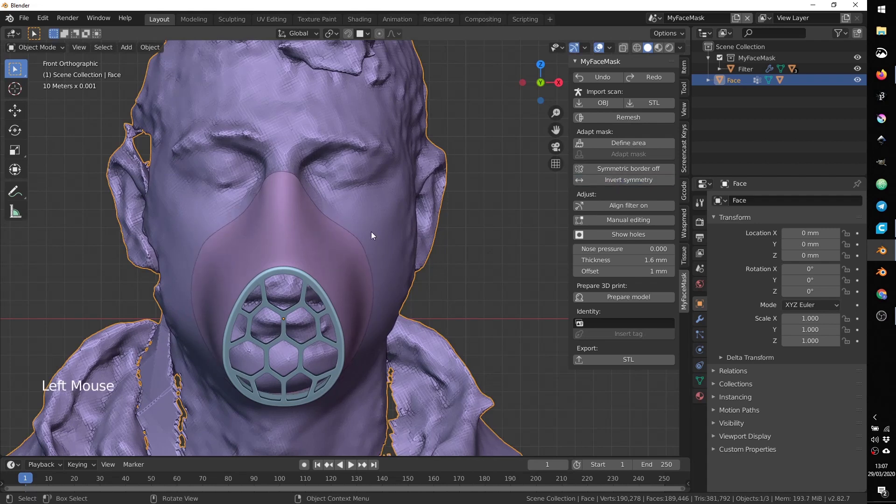
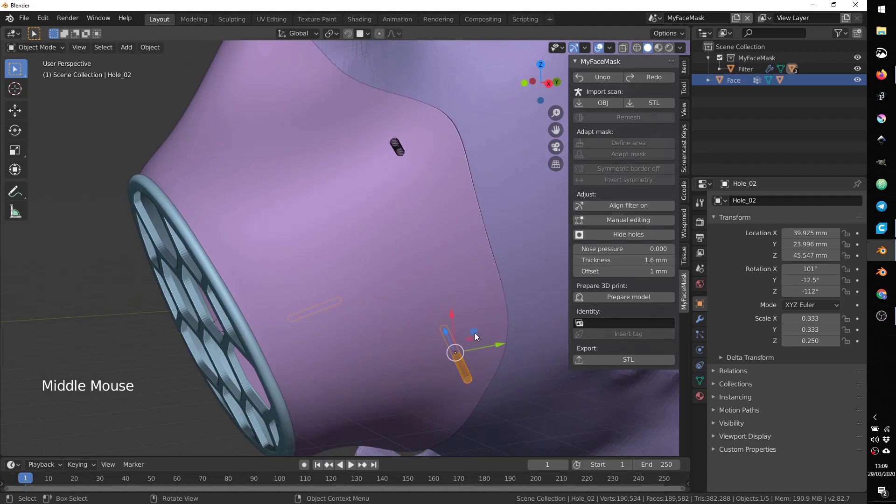
# Move the lower hole and the upper hole along the mask edge
pyautogui.click(479, 332)
pyautogui.click(402, 151)
pyautogui.click(382, 144)
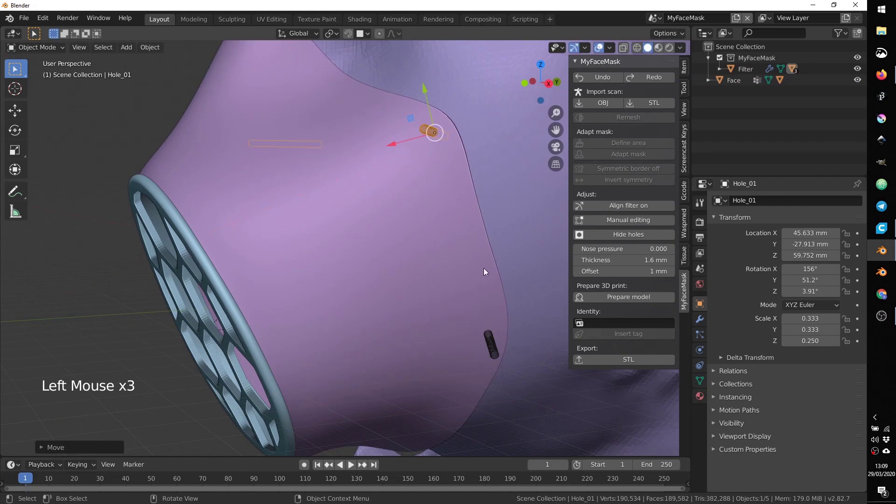
# Inspect both hole positions around the mask, then hide the strap holes again
pyautogui.middleClick(474, 256)
pyautogui.middleClick(432, 191)
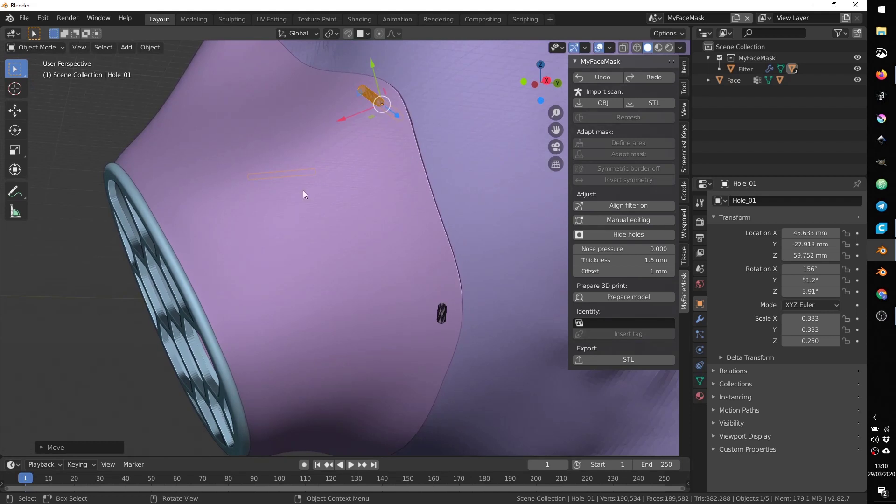
pyautogui.middleClick(241, 217)
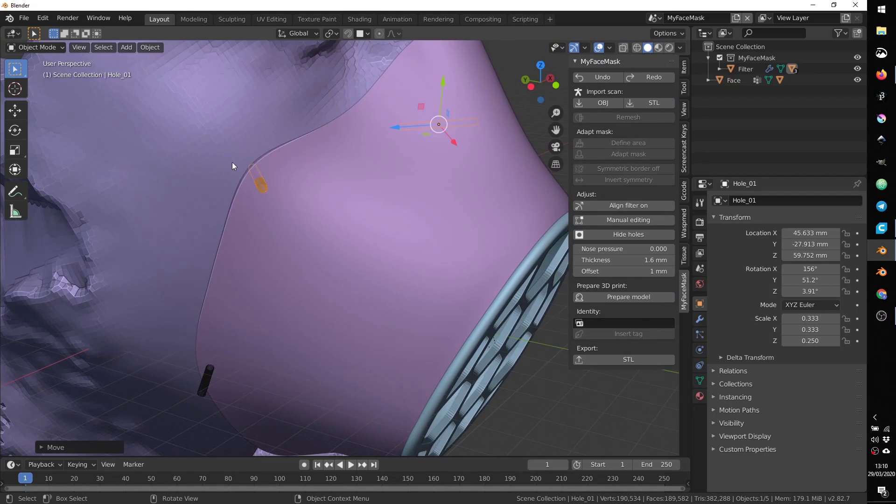
pyautogui.middleClick(347, 200)
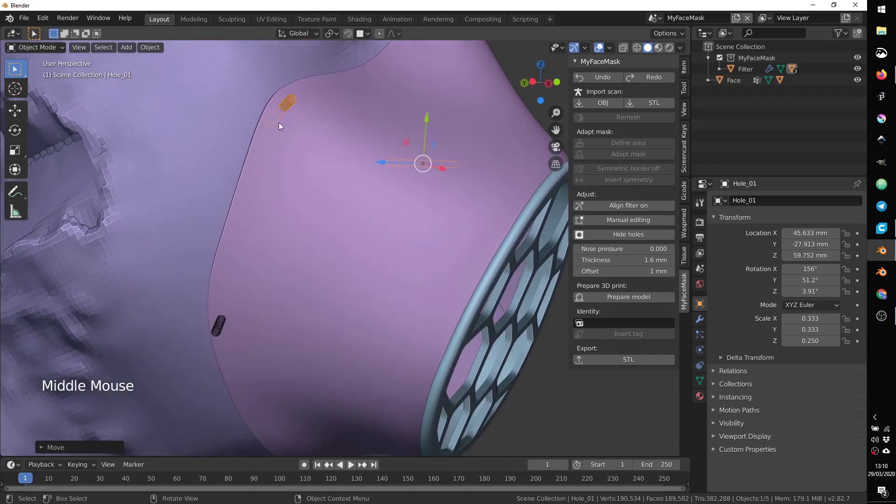
pyautogui.middleClick(406, 245)
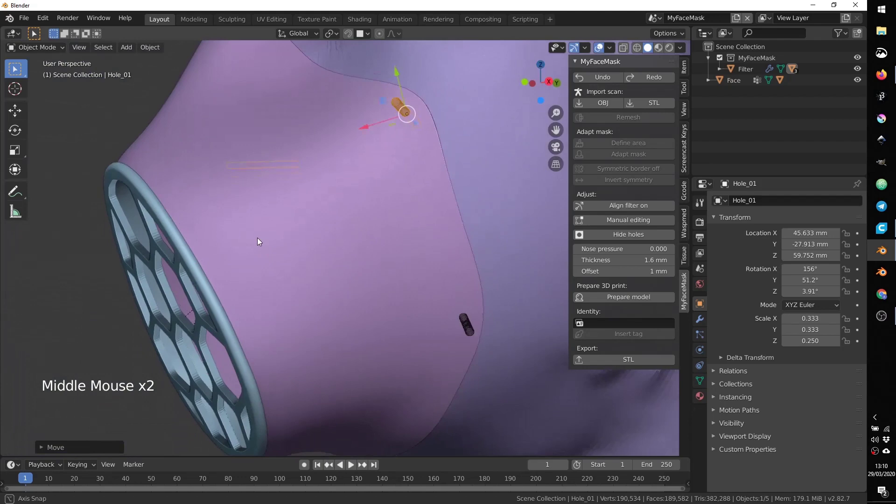
pyautogui.scroll(-3)
pyautogui.middleClick(349, 243)
pyautogui.middleClick(347, 250)
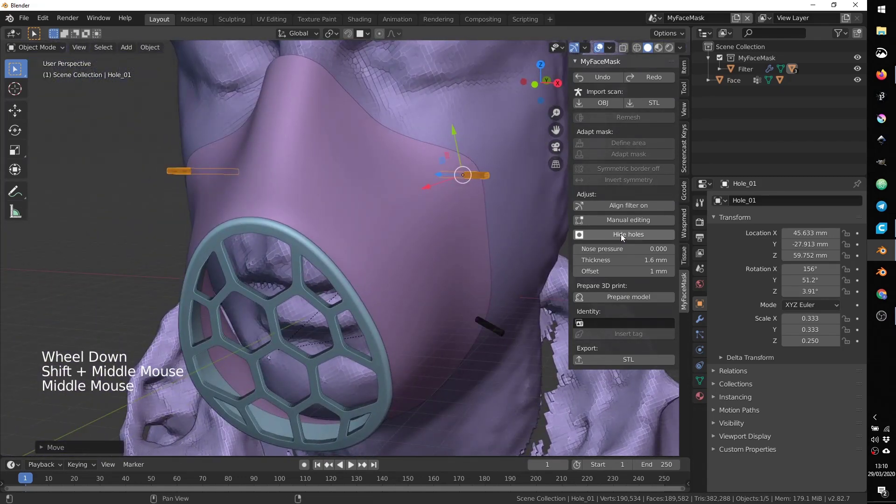
pyautogui.click(624, 235)
# Orbit around the nose area to check the mask seal after the -3.100 nose pressure
pyautogui.middleClick(454, 228)
pyautogui.scroll(-3)
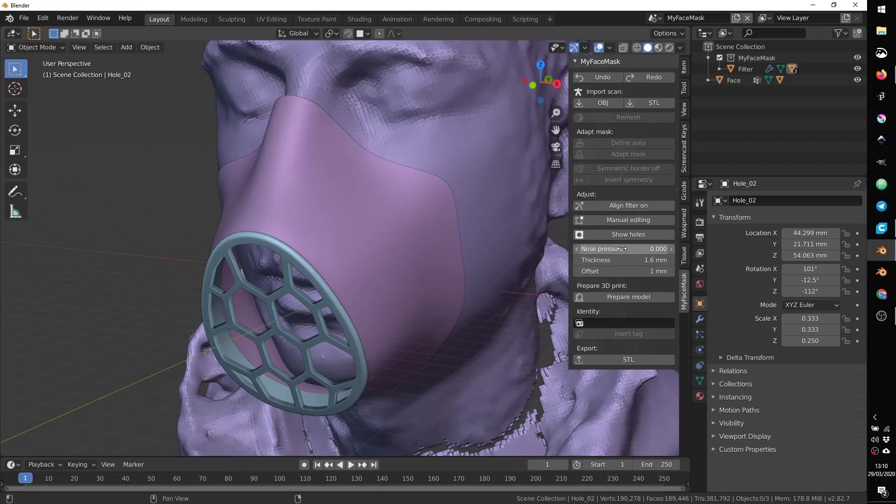
pyautogui.scroll(3)
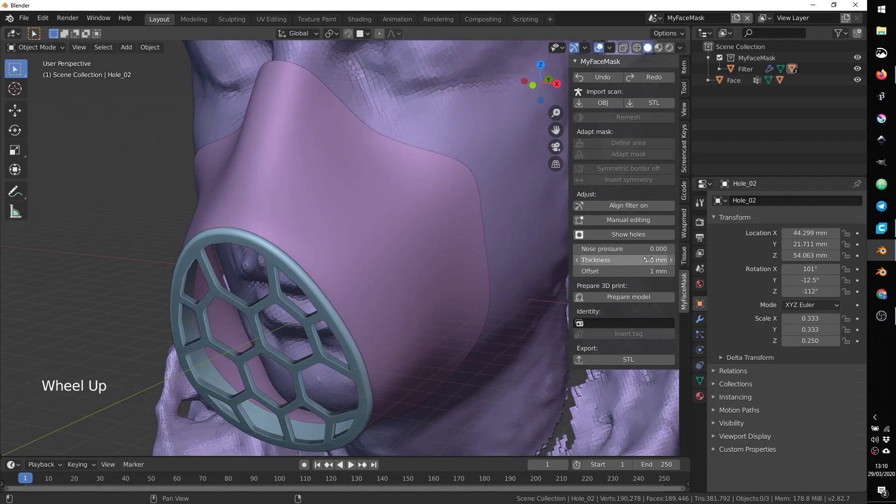
pyautogui.middleClick(419, 179)
pyautogui.middleClick(426, 227)
pyautogui.middleClick(363, 196)
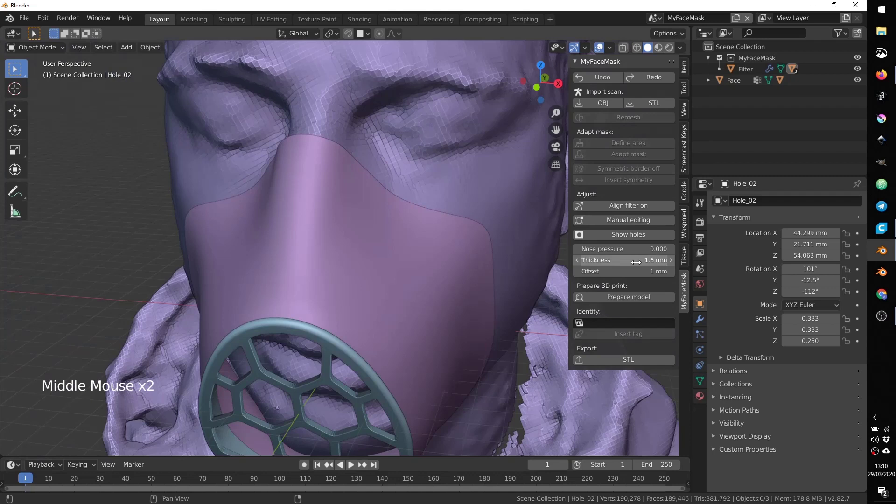
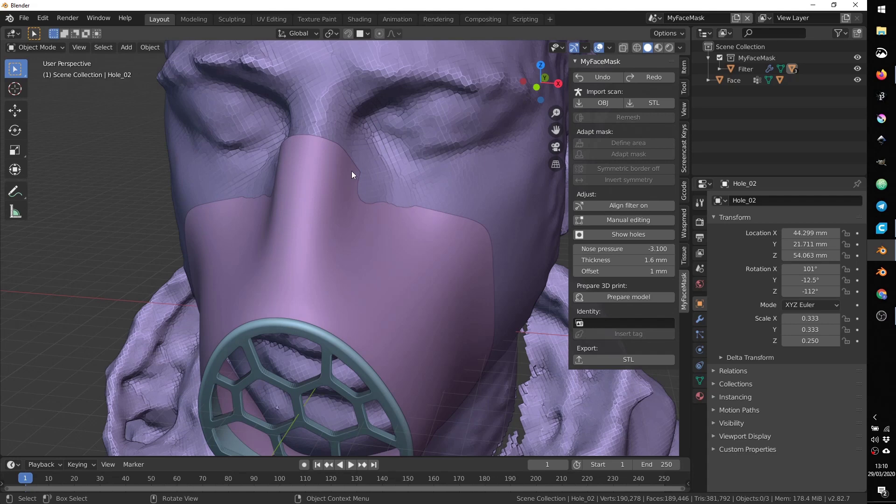
pyautogui.middleClick(301, 204)
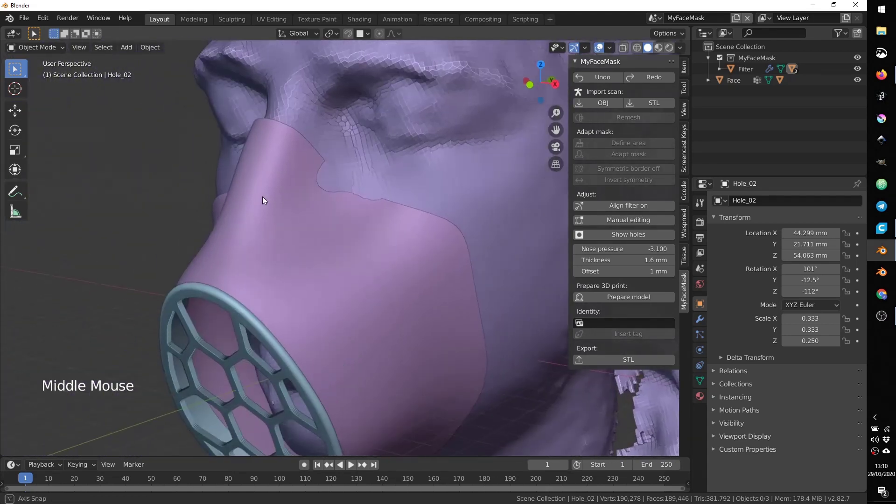